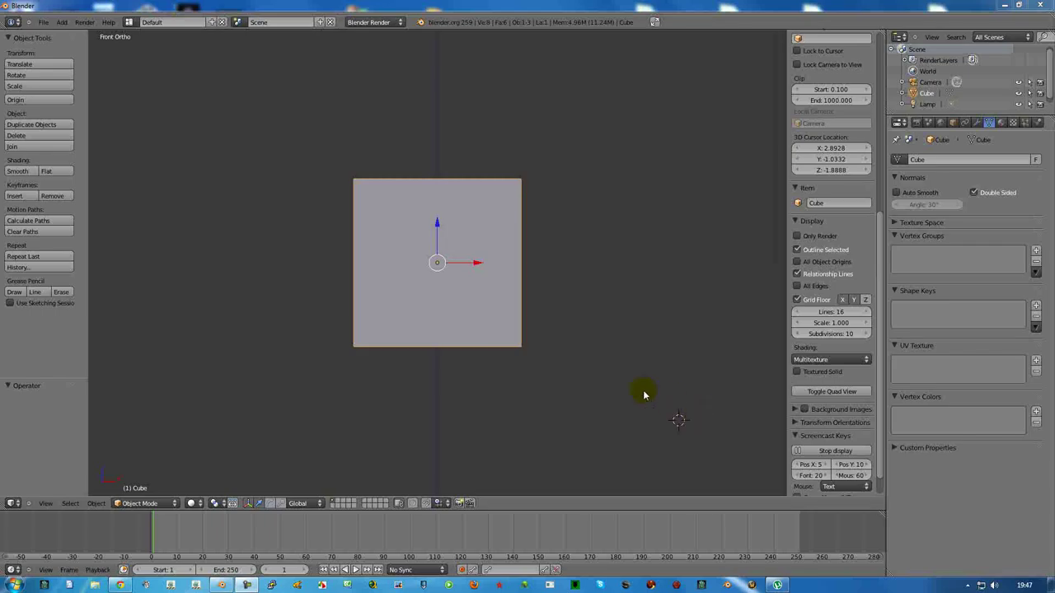
Orbit out of Front Ortho to an angled view down onto the default cube.
{"action": "middle_click", "coordinate": [428, 238]}
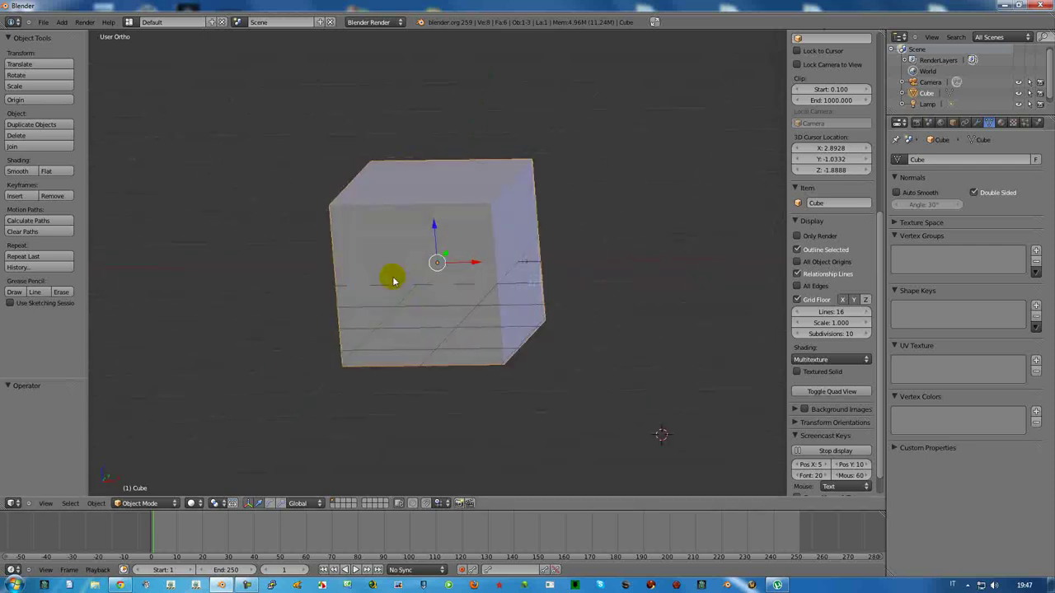
{"action": "scroll", "scroll_direction": "up", "scroll_amount": 3}
{"action": "scroll", "scroll_direction": "down", "scroll_amount": 3}
{"action": "scroll", "scroll_direction": "down", "scroll_amount": 3}
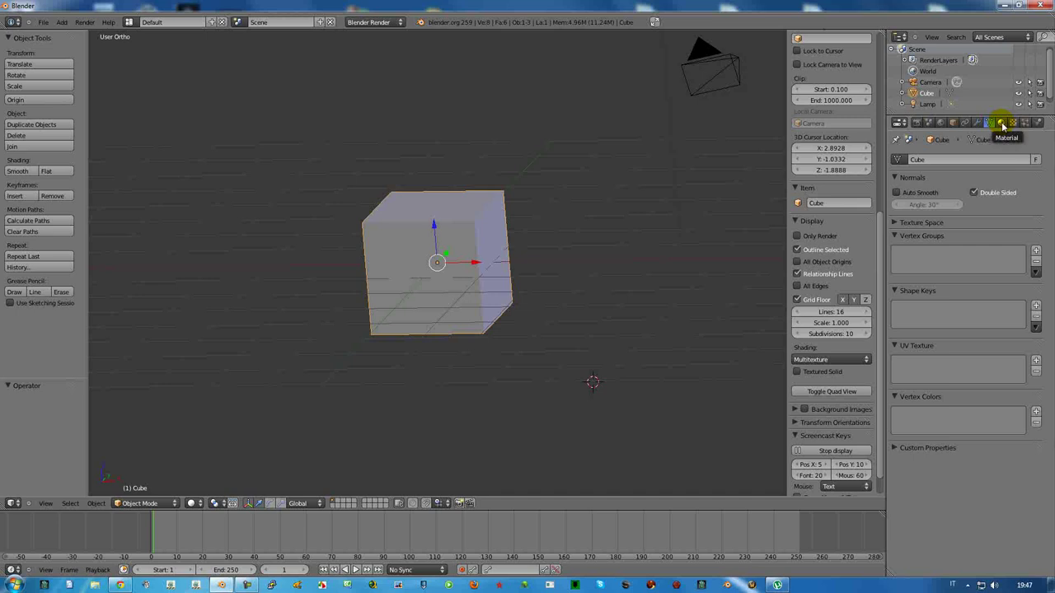
Show the cube's Material properties and zoom out to frame the whole scene.
{"action": "left_click", "coordinate": [1007, 127]}
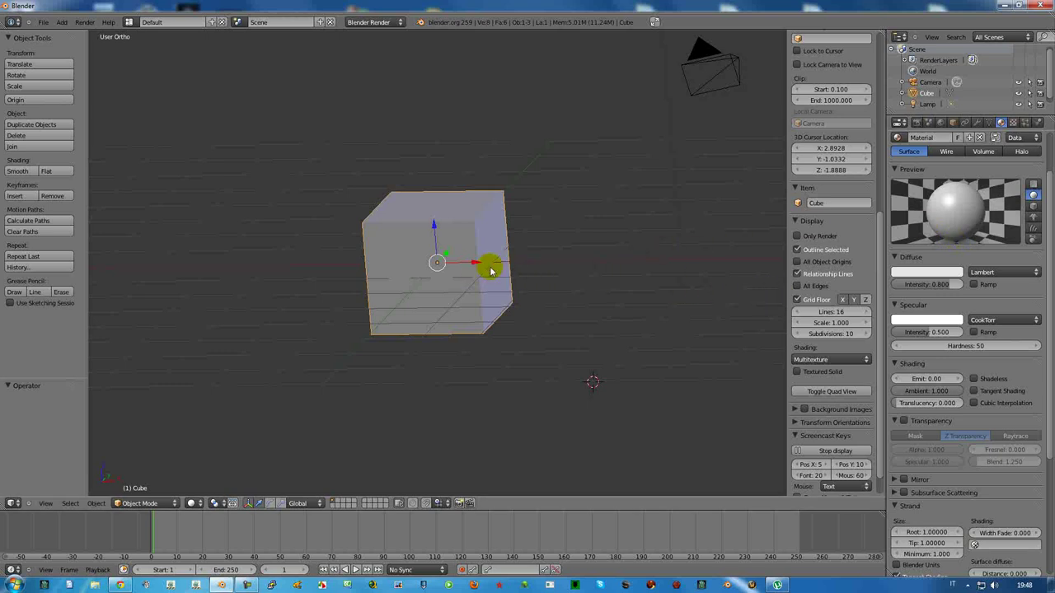
{"action": "scroll", "scroll_direction": "down", "scroll_amount": 3}
{"action": "middle_click", "coordinate": [431, 254]}
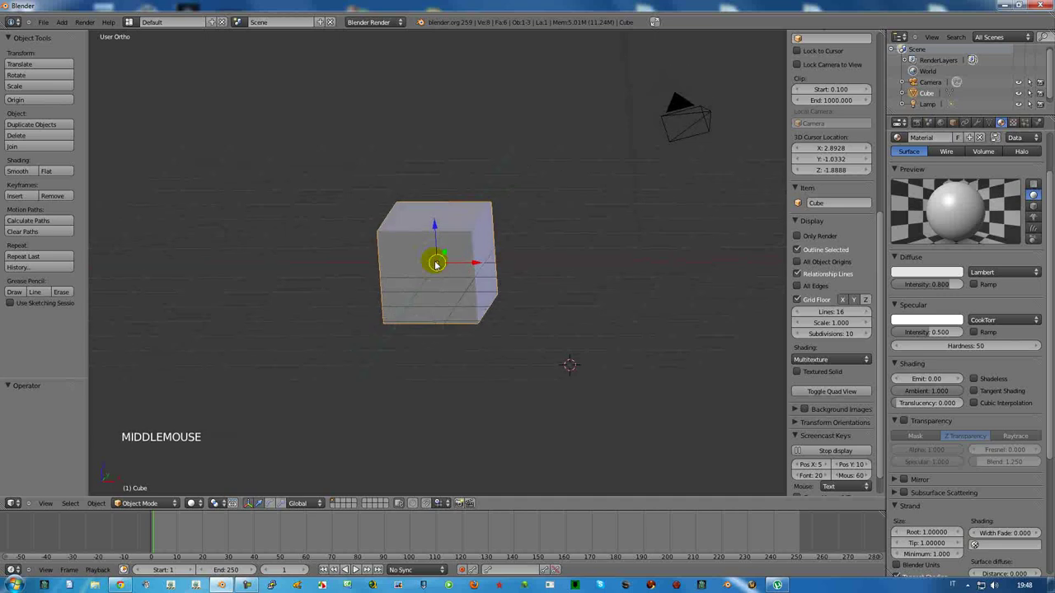
{"action": "scroll", "scroll_direction": "down", "scroll_amount": 3}
{"action": "scroll", "scroll_direction": "down", "scroll_amount": 3}
{"action": "scroll", "scroll_direction": "up", "scroll_amount": 3}
{"action": "scroll", "scroll_direction": "up", "scroll_amount": 3}
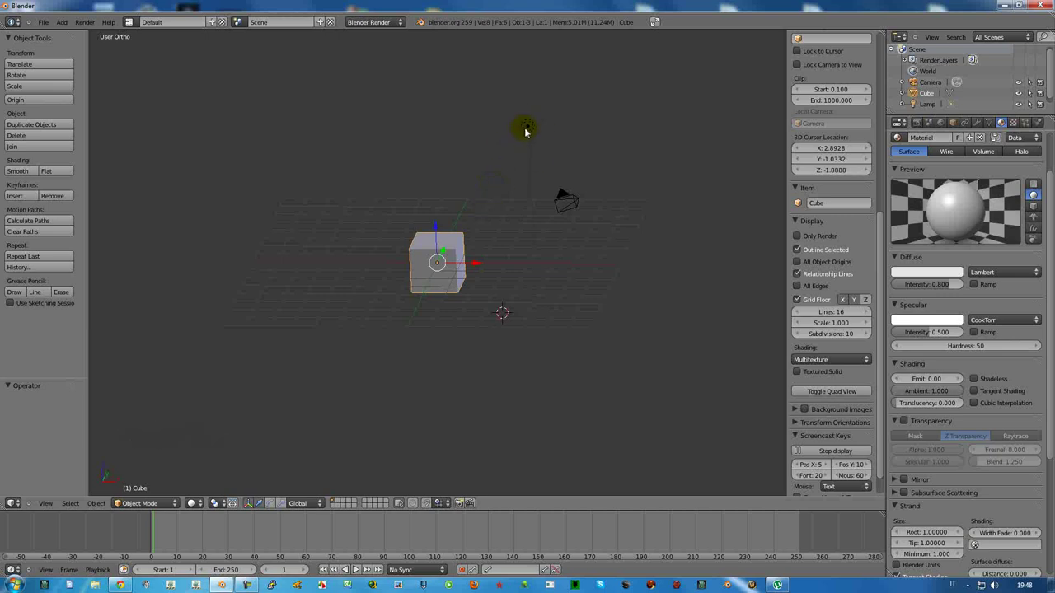
Select the lamp and place the 3D cursor beneath the cube for the new plane.
{"action": "right_click", "coordinate": [529, 131]}
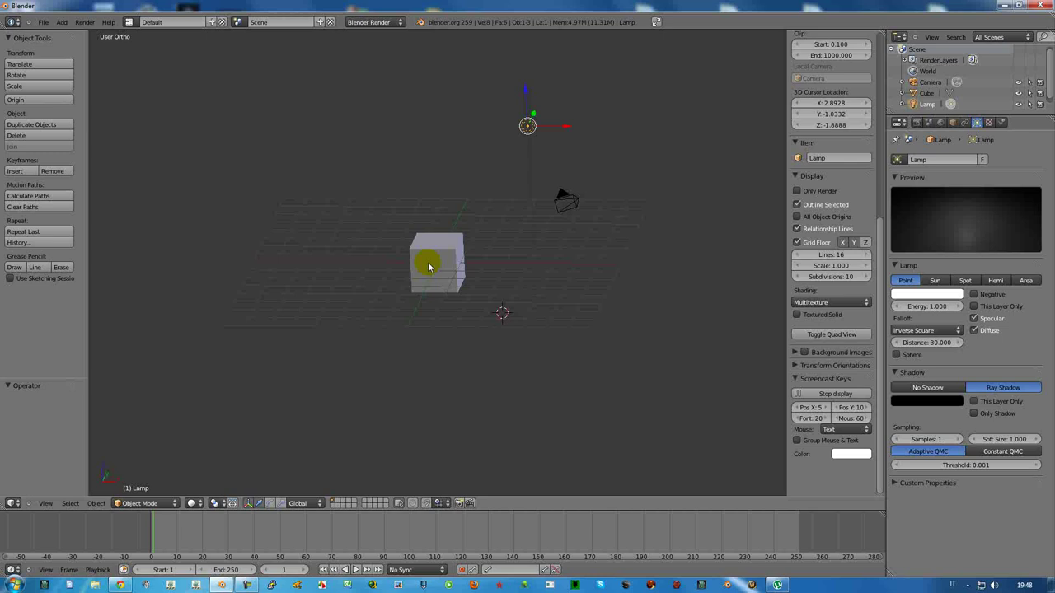
{"action": "scroll", "scroll_direction": "up", "scroll_amount": 3}
{"action": "scroll", "scroll_direction": "down", "scroll_amount": 3}
{"action": "left_click", "coordinate": [442, 266]}
Add a mesh plane and scale it about 6.7 times into a large floor.
{"action": "key", "text": "shift+a"}
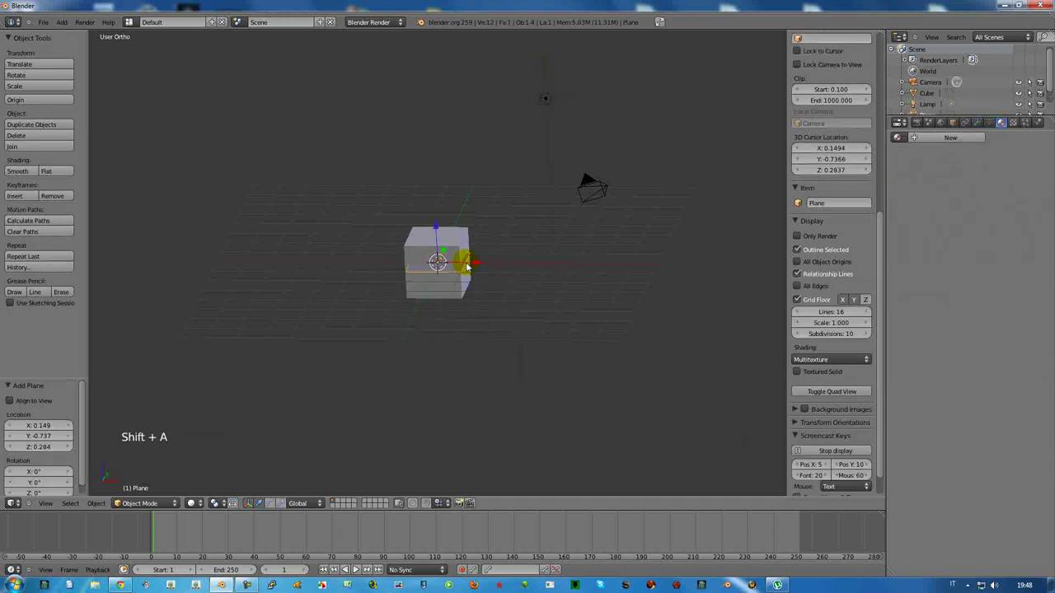
{"action": "key", "text": "s"}
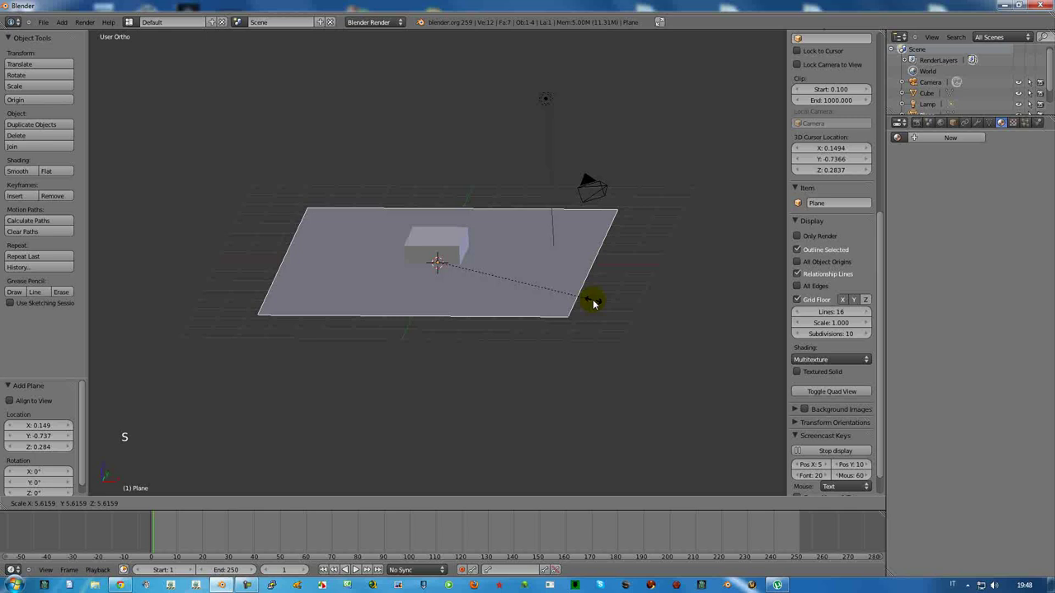
{"action": "left_click", "coordinate": [630, 309]}
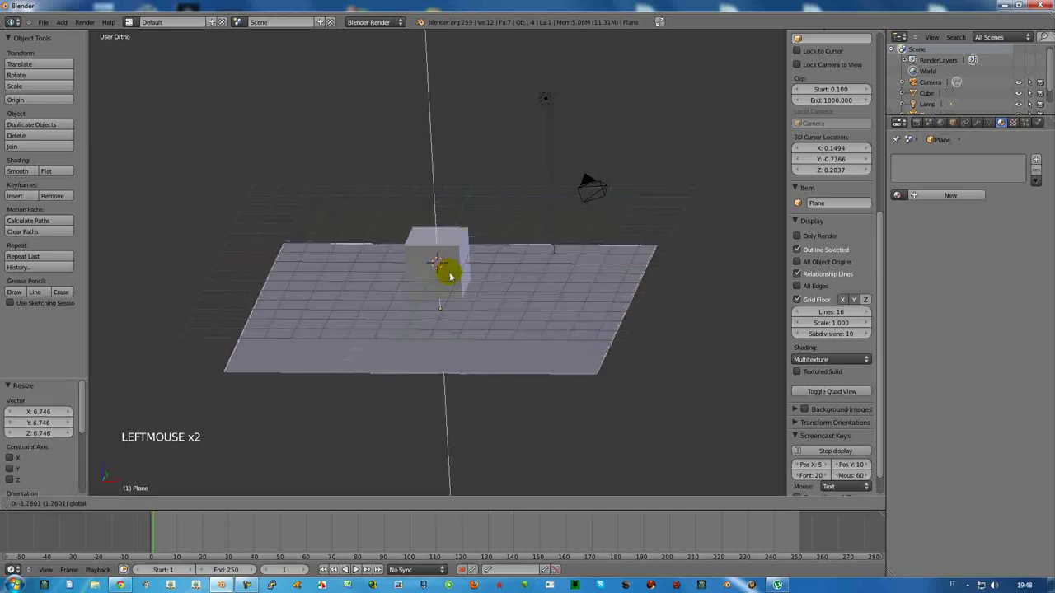
Move the cube up along Z to rest on the floor, checking with two test renders.
{"action": "right_click", "coordinate": [450, 258]}
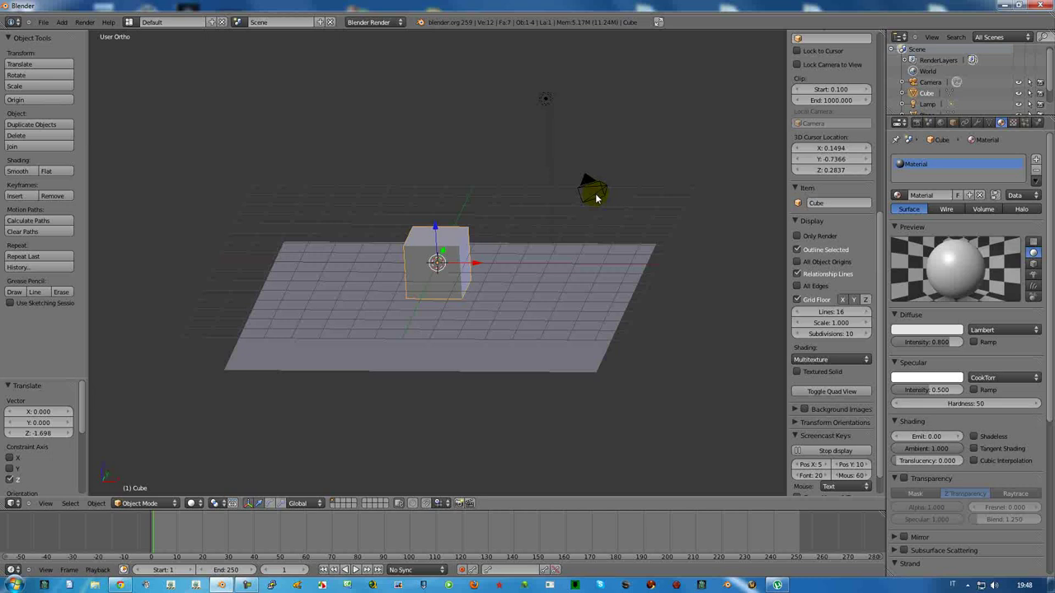
{"action": "middle_click", "coordinate": [593, 212]}
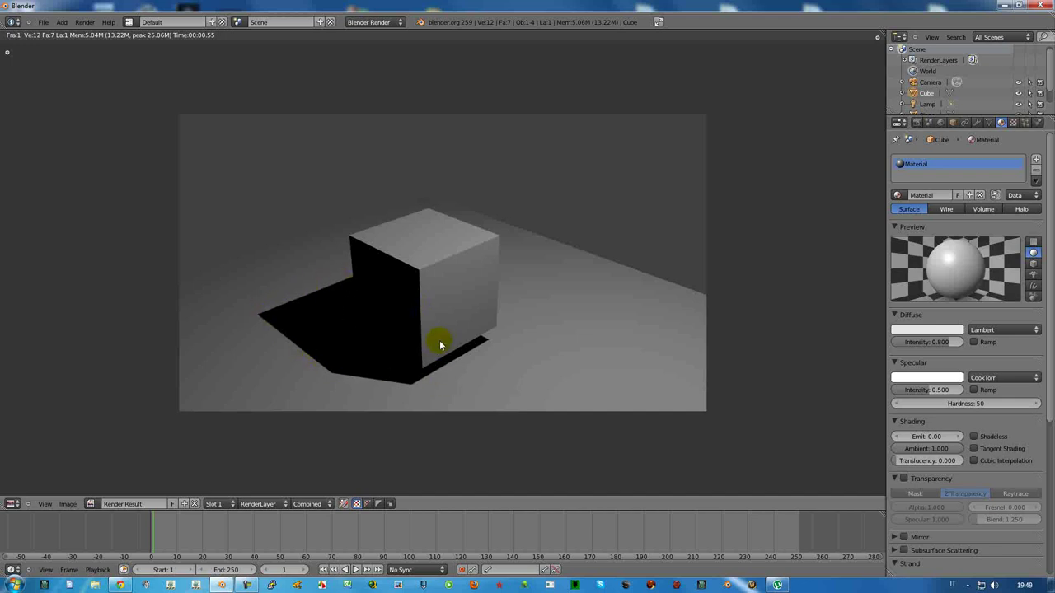
{"action": "key", "text": "Escape"}
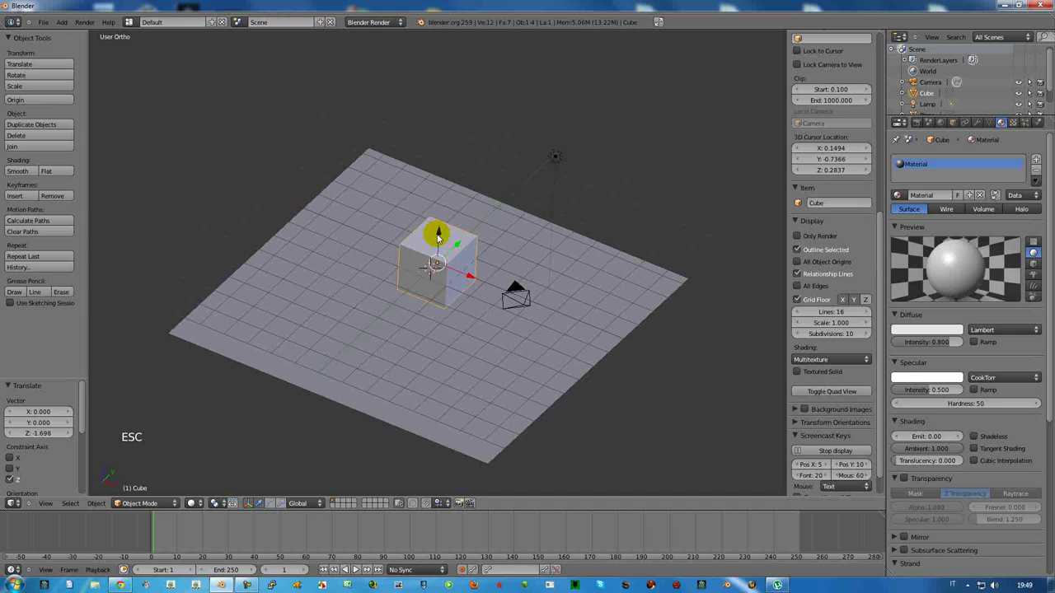
{"action": "left_click", "coordinate": [441, 234]}
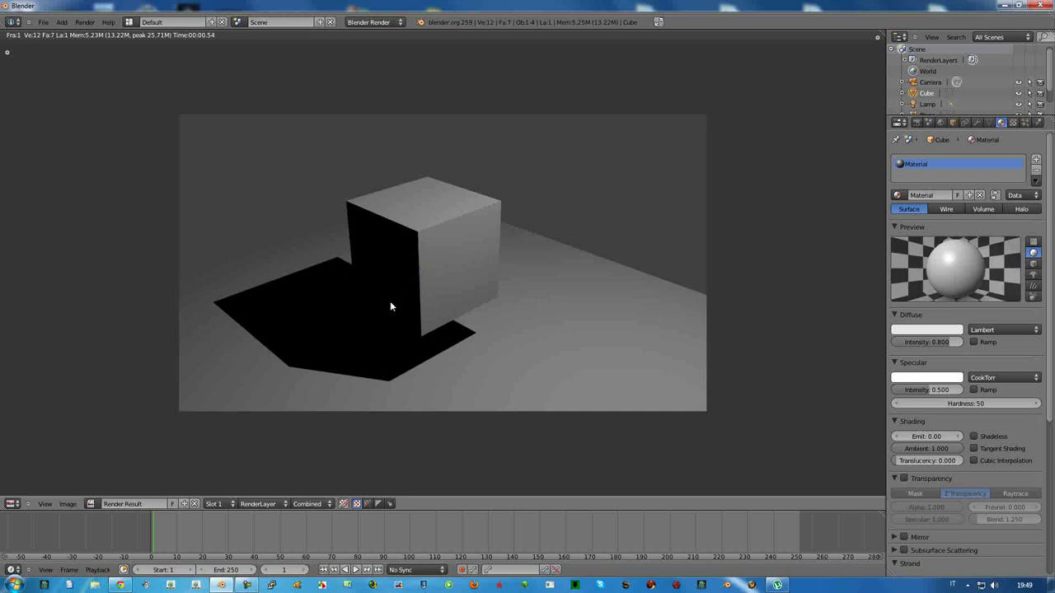
{"action": "key", "text": "Escape"}
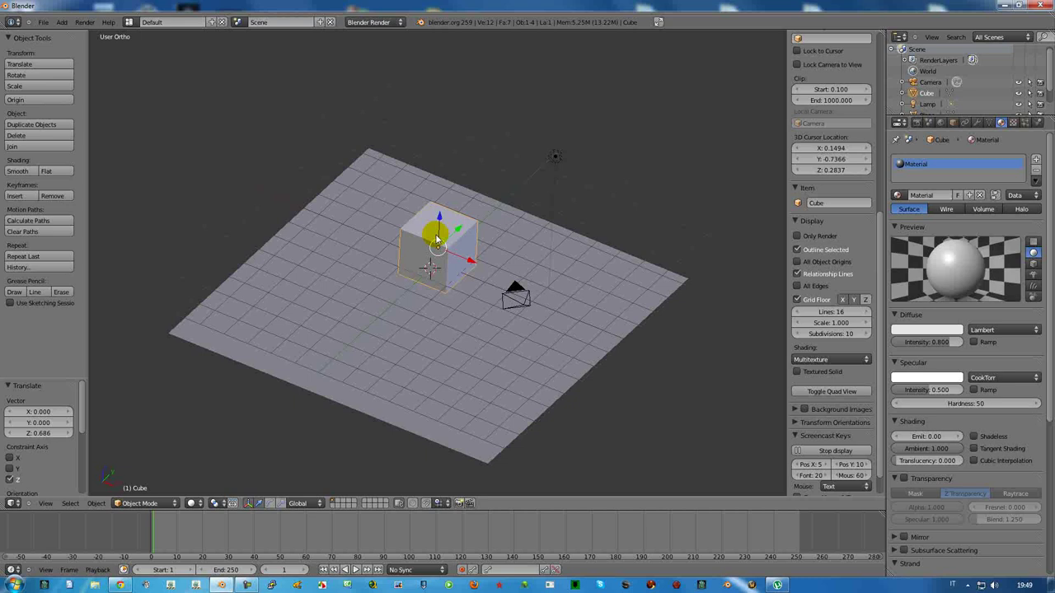
Add a Subdivision Surface modifier to the cube to round it into a sphere.
{"action": "left_click", "coordinate": [984, 122]}
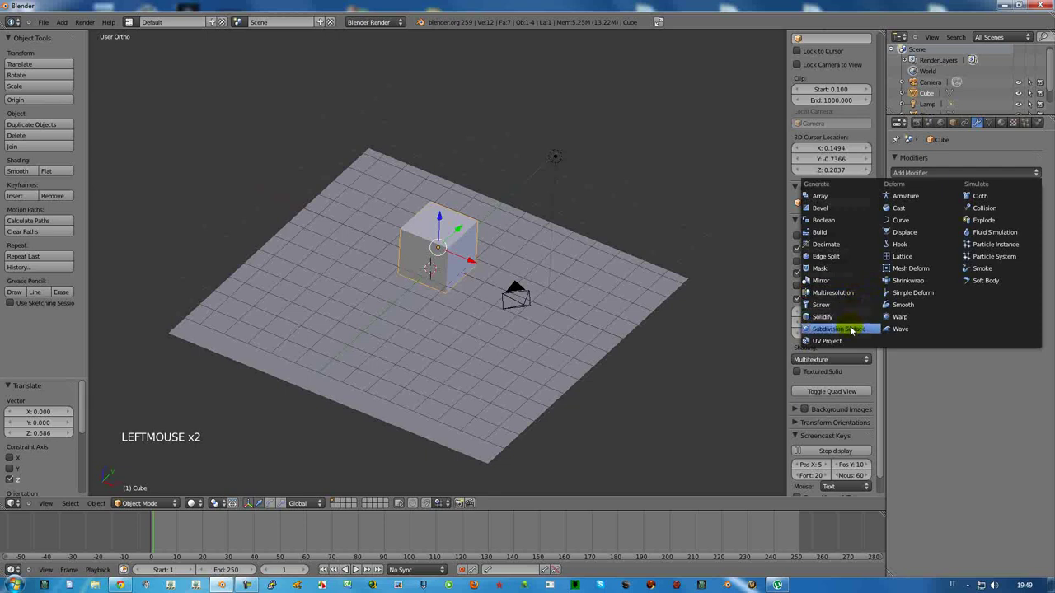
{"action": "left_click", "coordinate": [965, 250]}
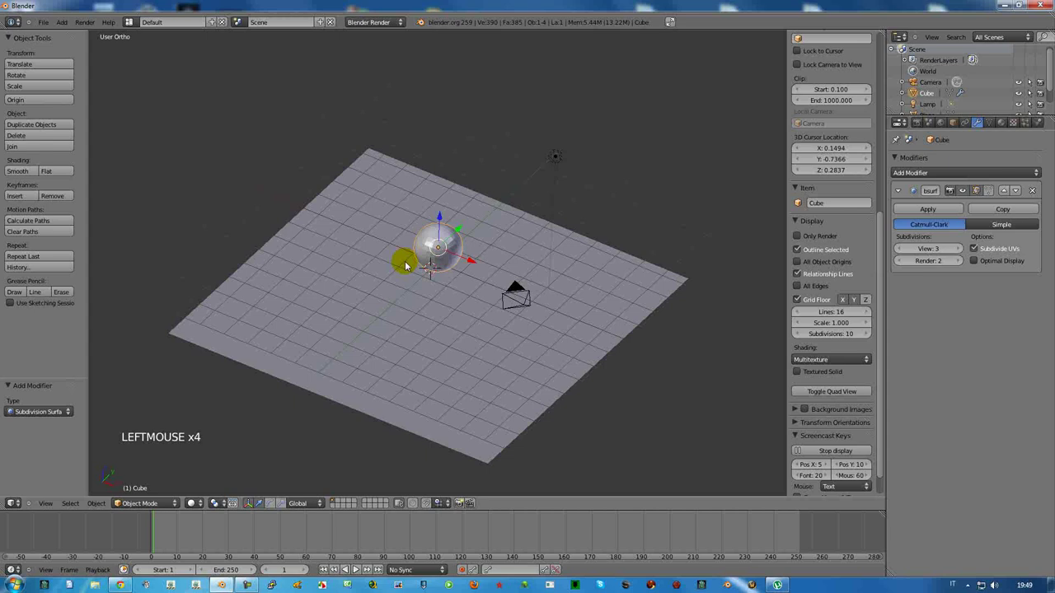
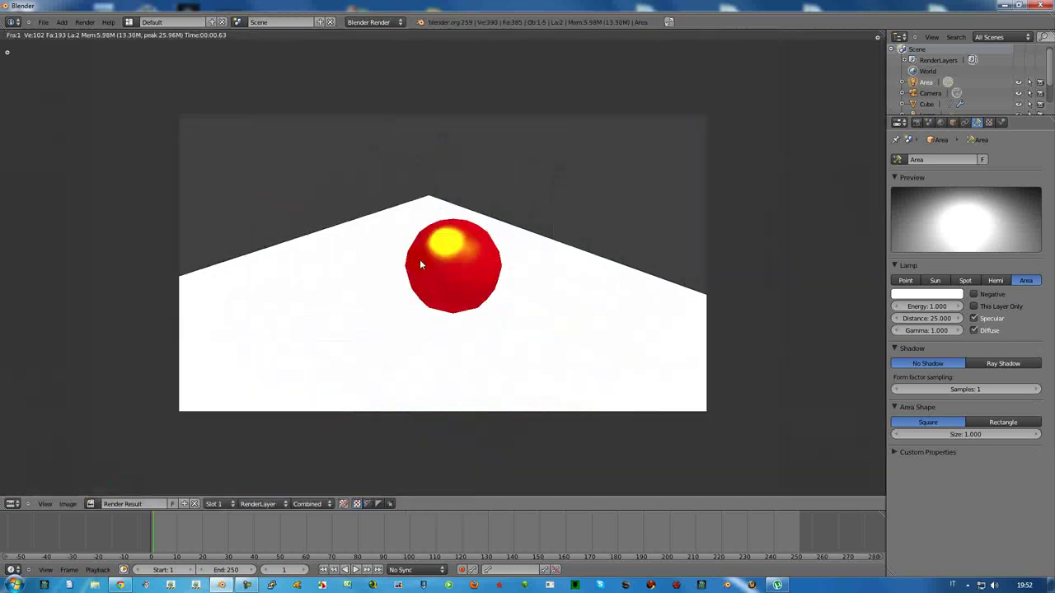
Move the area lamp above the sphere, set its Distance to 4.520, and render.
{"action": "key", "text": "Escape"}
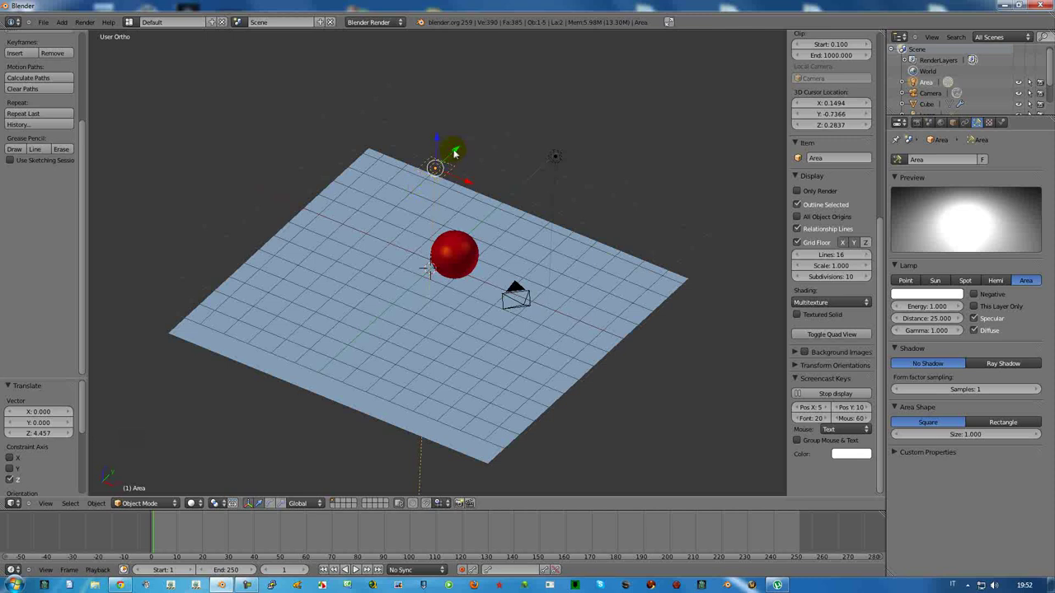
{"action": "left_click", "coordinate": [456, 153]}
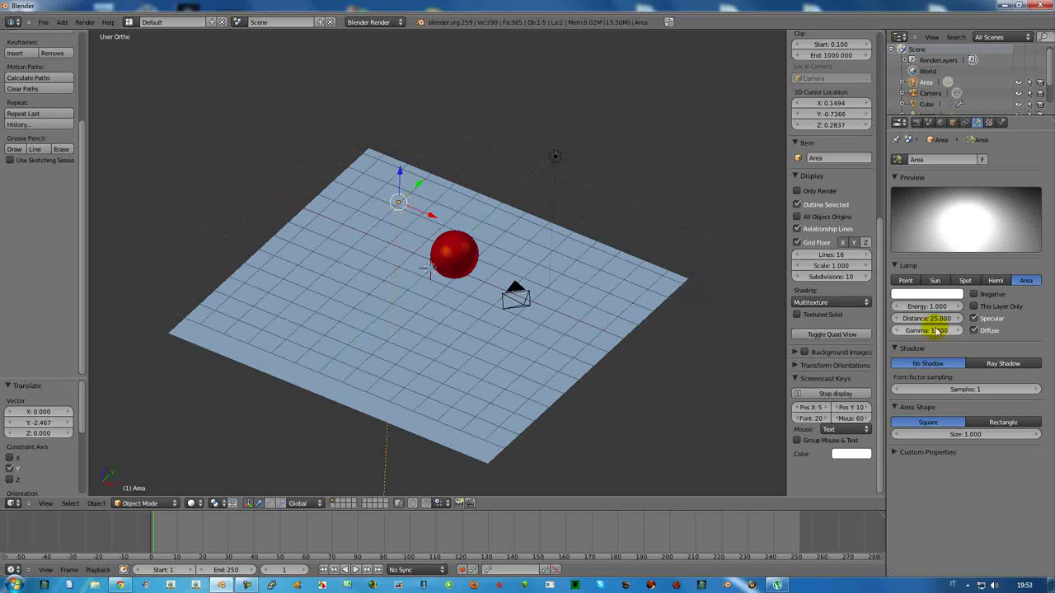
{"action": "left_click", "coordinate": [955, 324]}
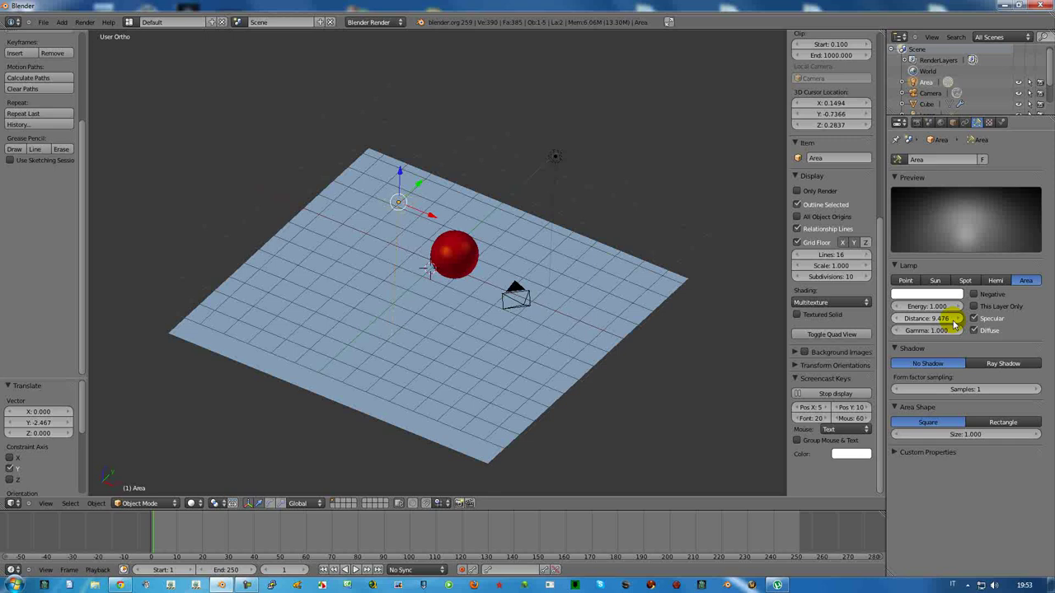
{"action": "left_click", "coordinate": [952, 322]}
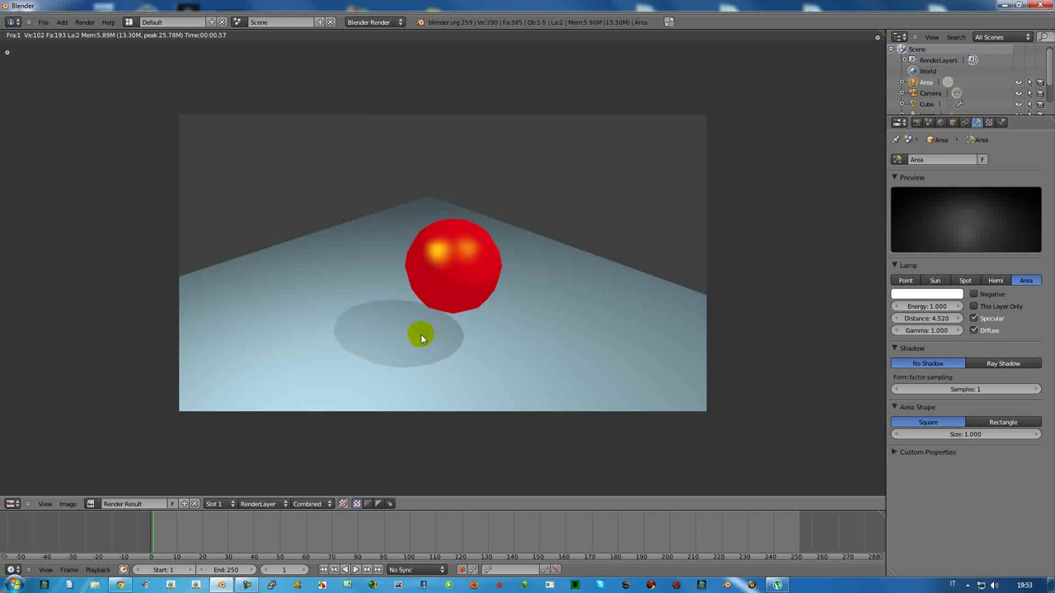
{"action": "key", "text": "Escape"}
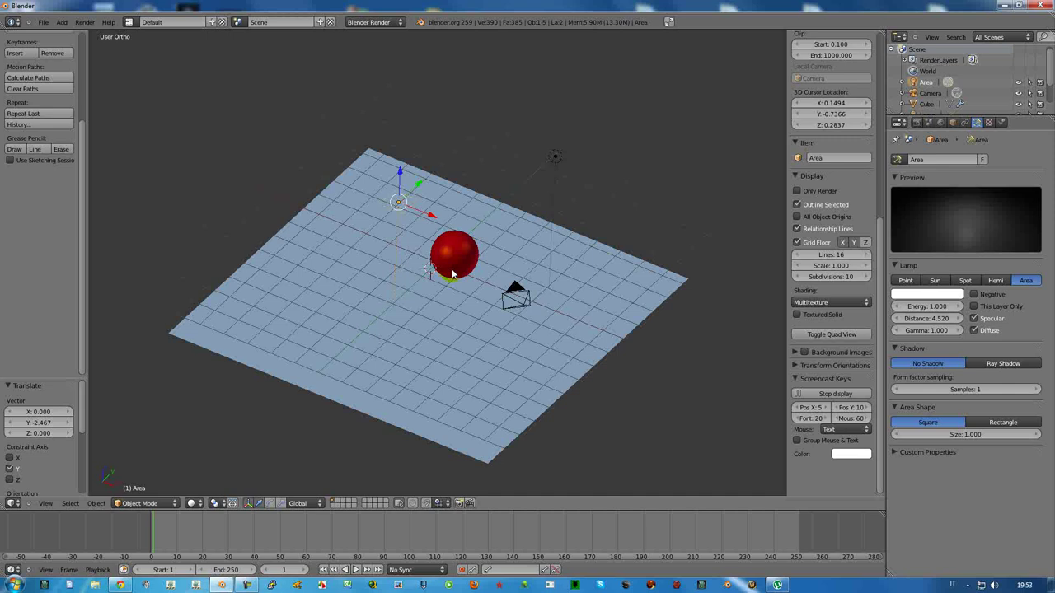
Enable Z Transparency with alpha 0.484 on the sphere's material and render.
{"action": "scroll", "scroll_direction": "up", "scroll_amount": 3}
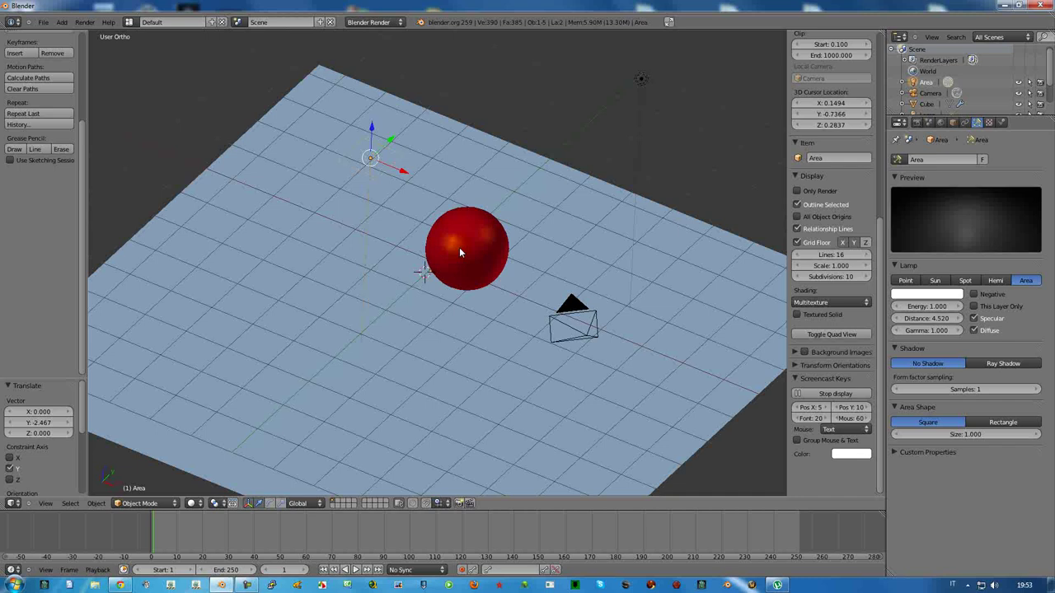
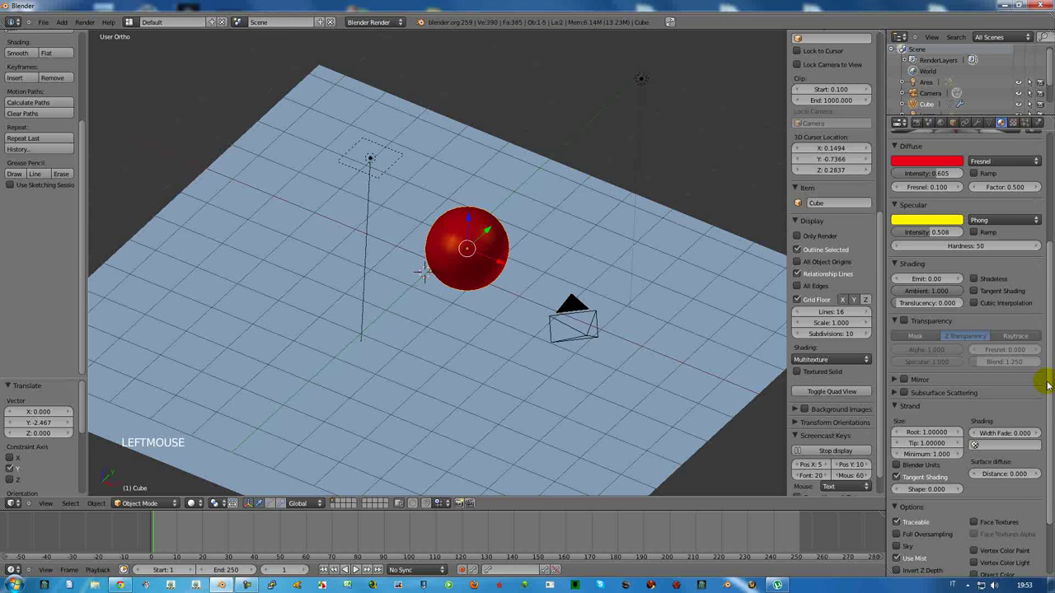
{"action": "left_click", "coordinate": [909, 322]}
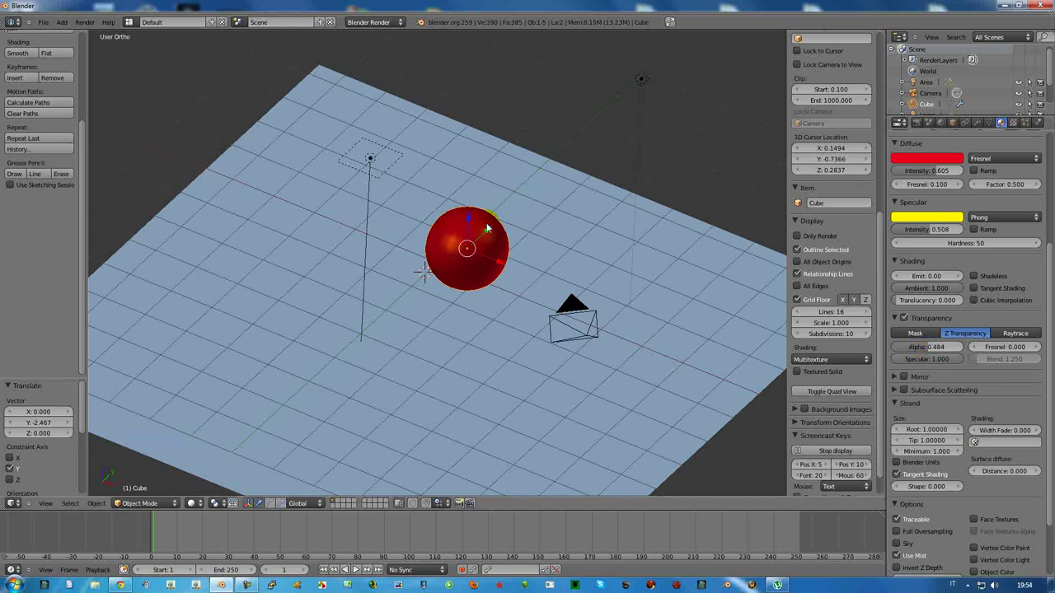
{"action": "left_click", "coordinate": [1054, 325]}
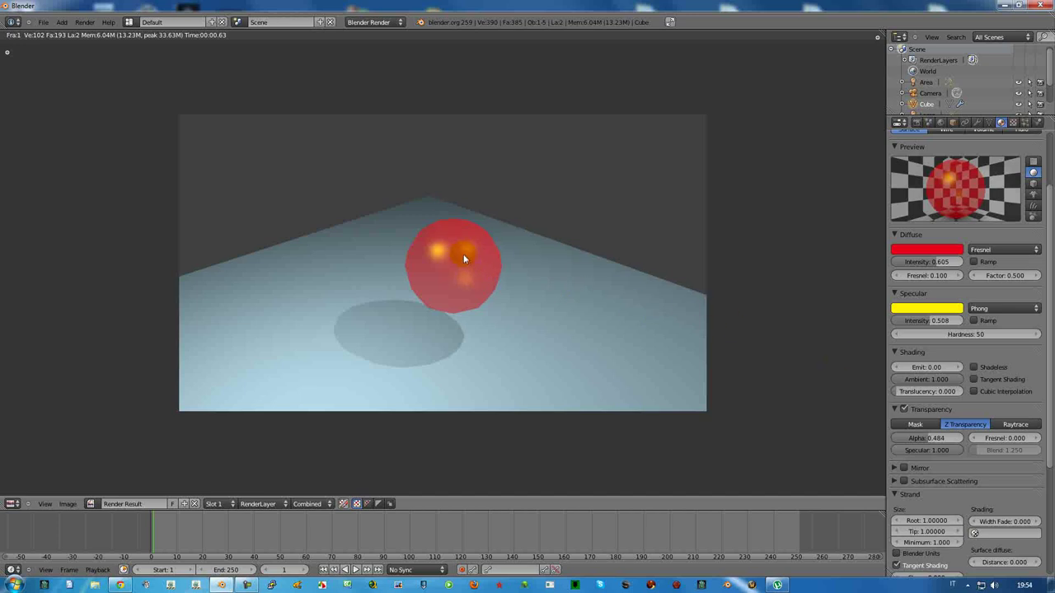
{"action": "key", "text": "Escape"}
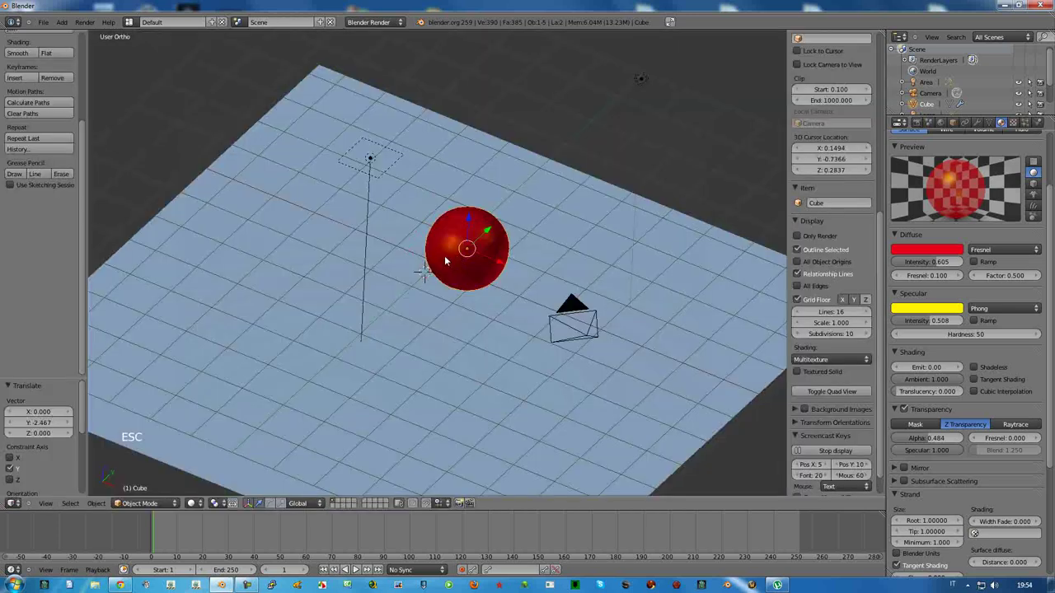
Add a mesh cone from the Shift+A menu into the scene.
{"action": "key", "text": "shift+a"}
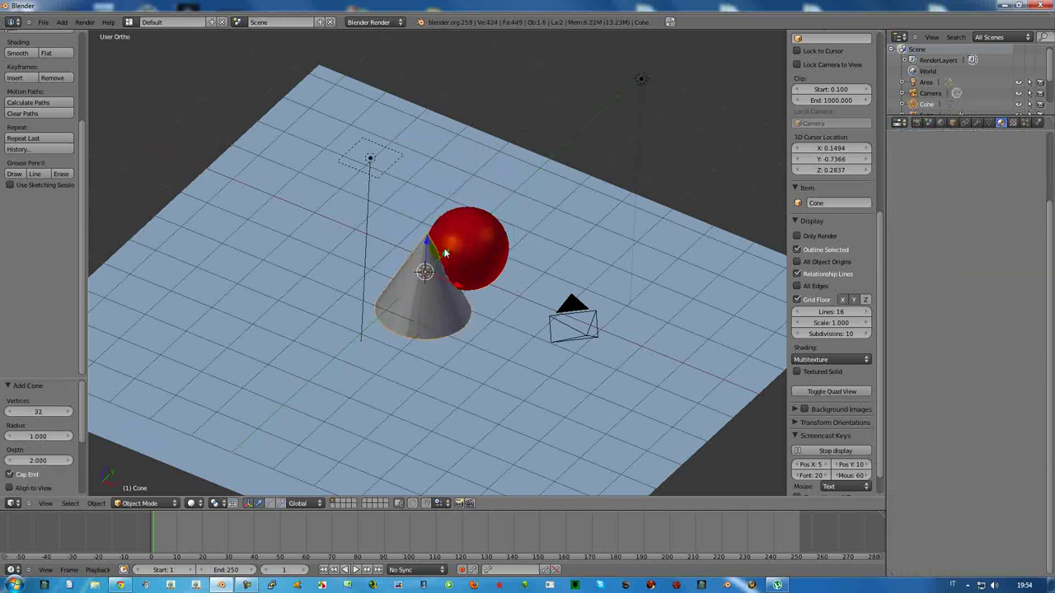
{"action": "left_click", "coordinate": [451, 254]}
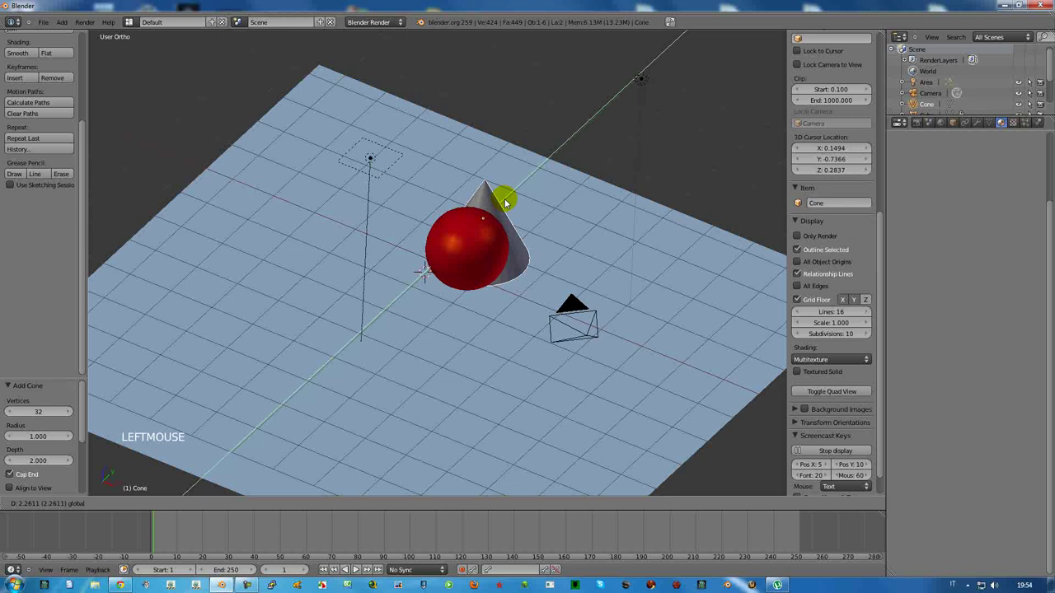
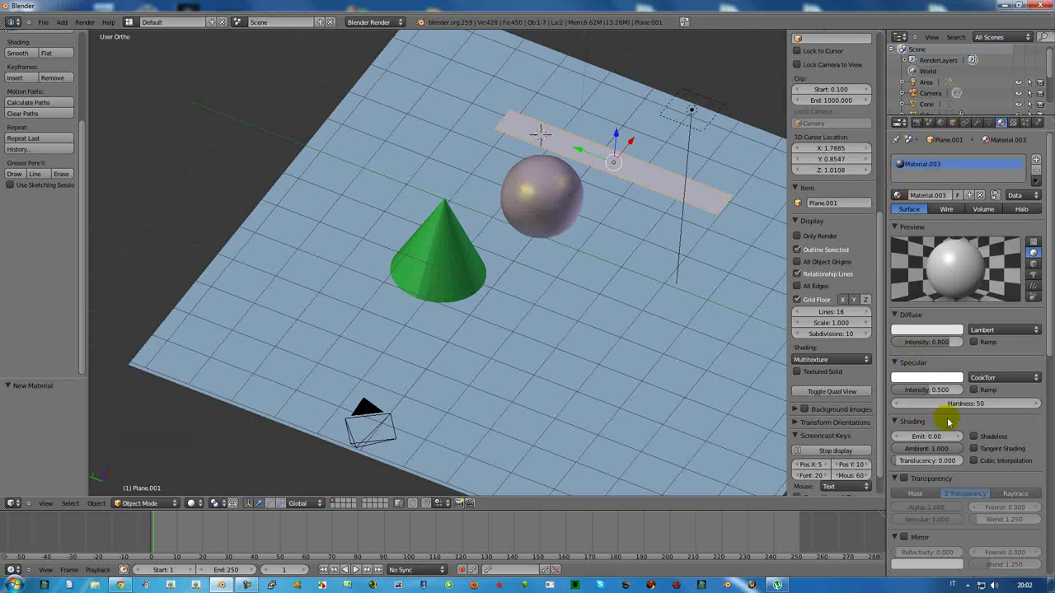
Raise the glowing strip Plane.001 higher and check the scene through the camera.
{"action": "left_click", "coordinate": [909, 435]}
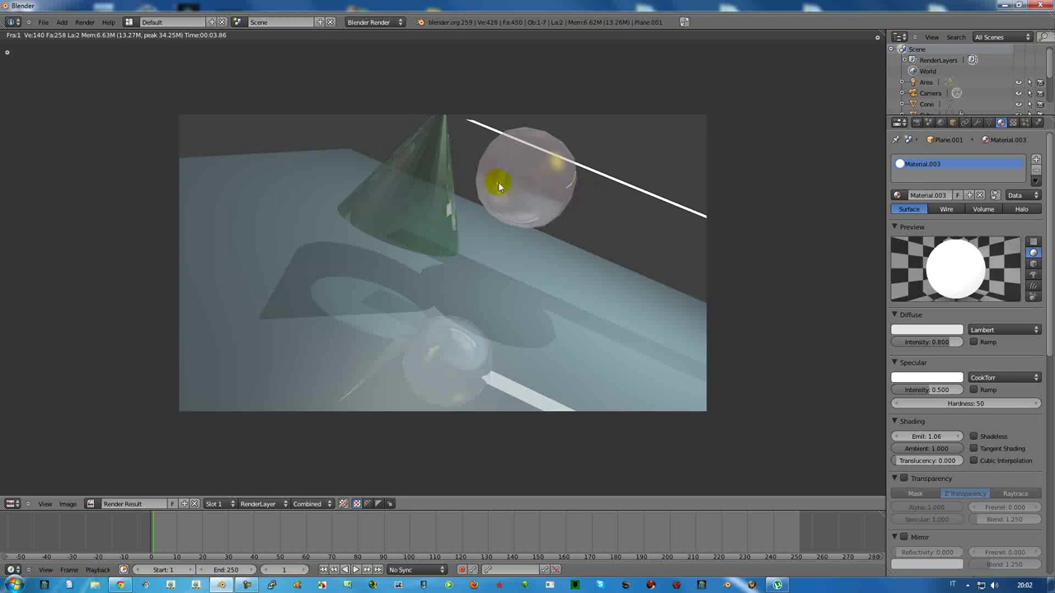
{"action": "key", "text": "Escape"}
{"action": "left_click", "coordinate": [620, 137]}
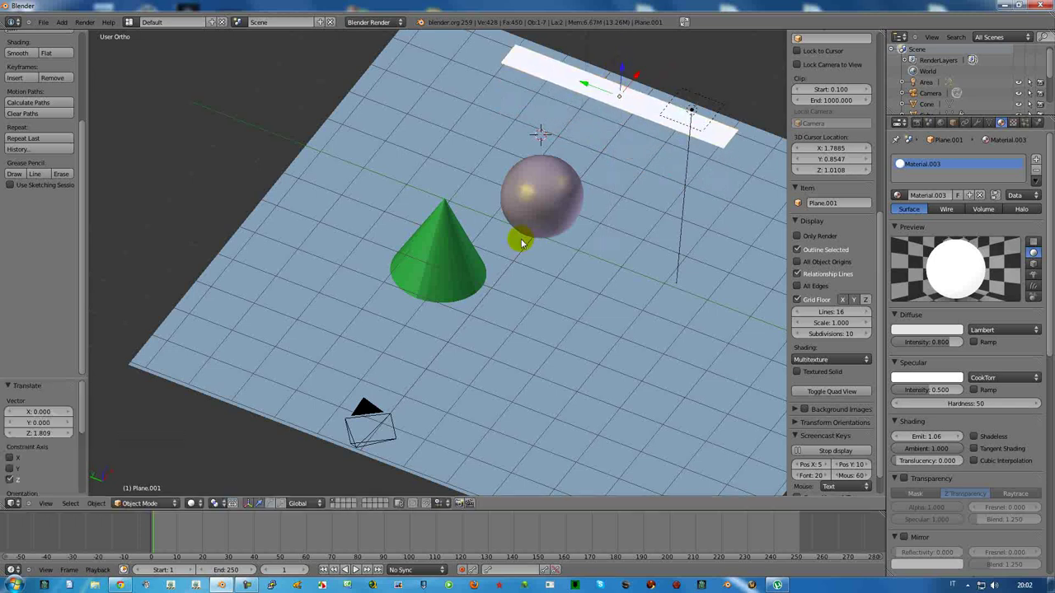
{"action": "key", "text": "KP_0"}
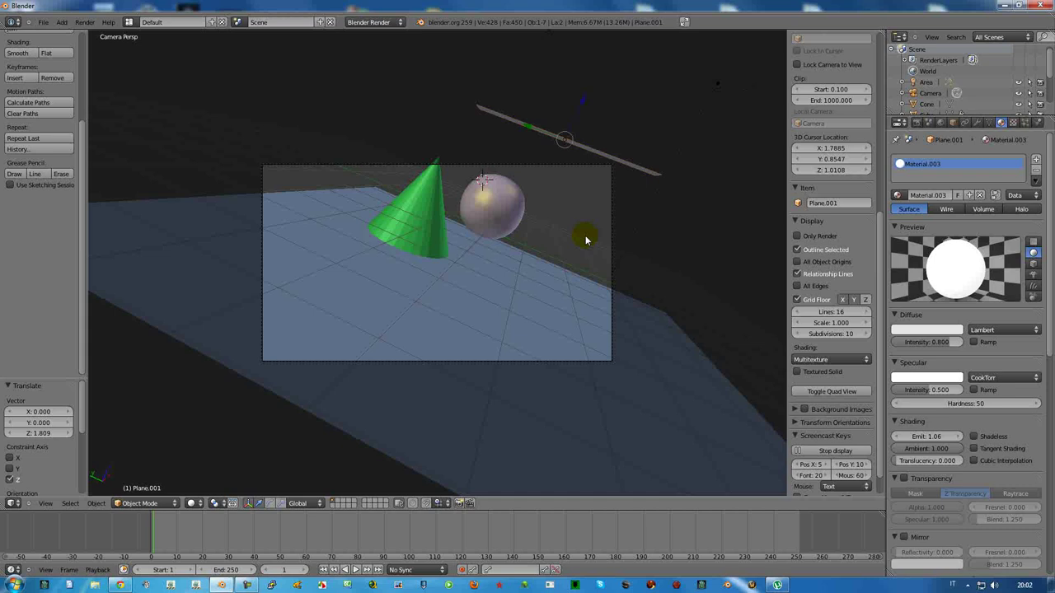
From front view, rotate the strip about 35° to tilt it over the sphere and cone.
{"action": "middle_click", "coordinate": [585, 240]}
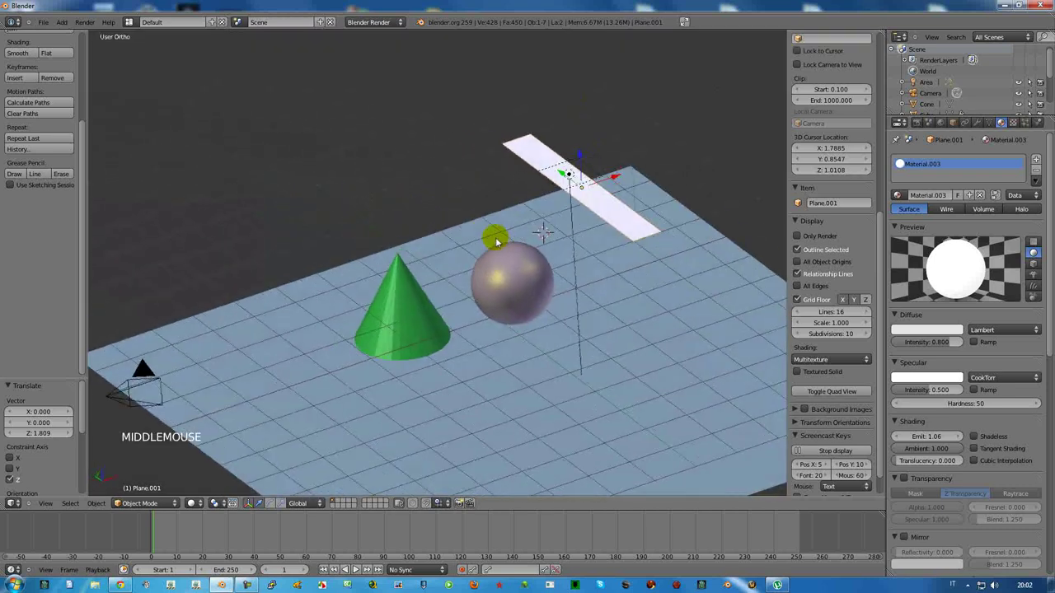
{"action": "middle_click", "coordinate": [605, 219]}
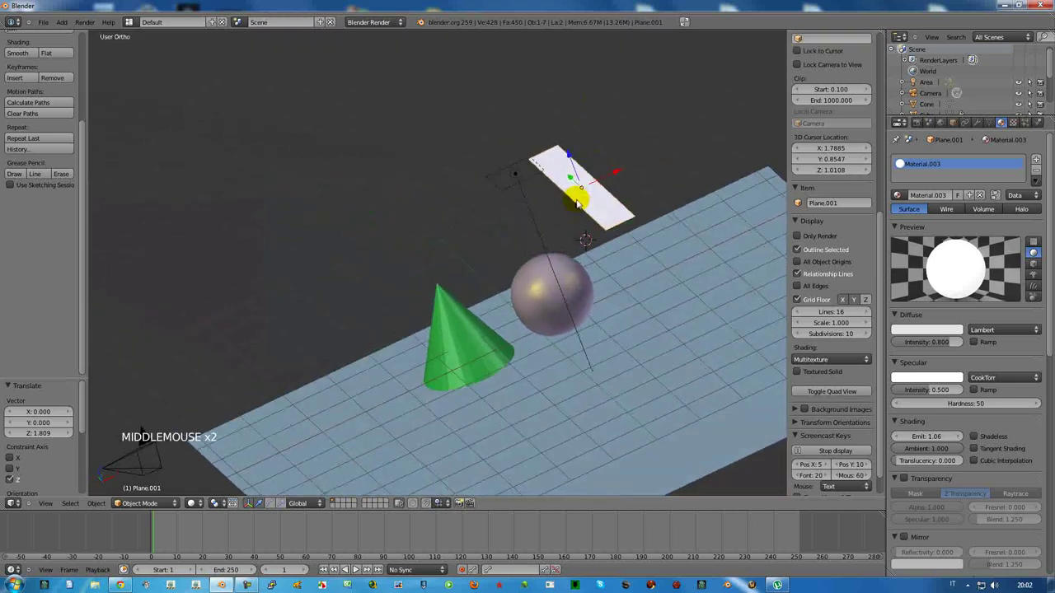
{"action": "key", "text": "KP_1"}
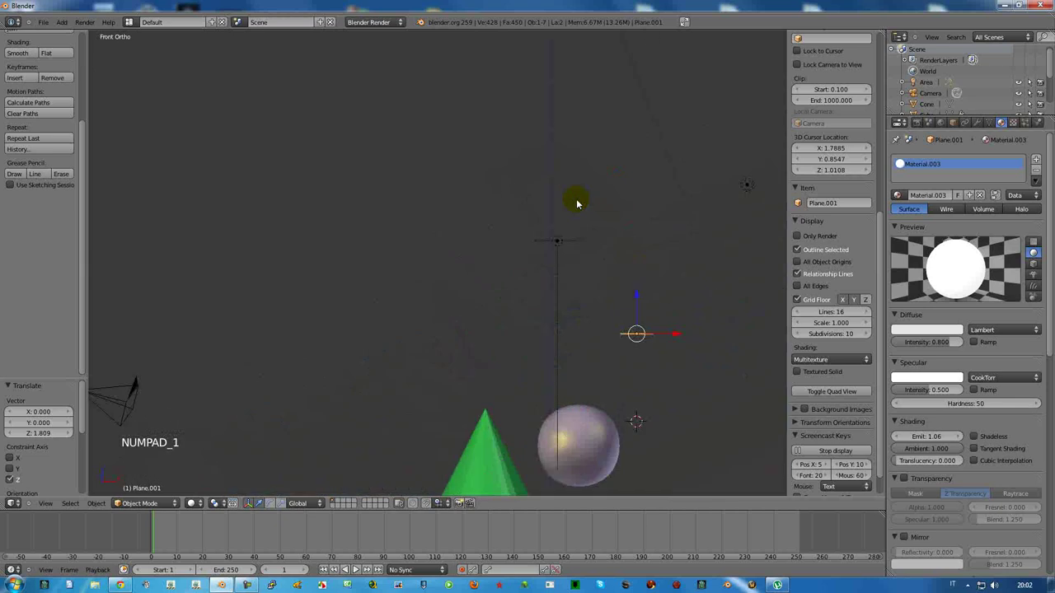
{"action": "key", "text": "r"}
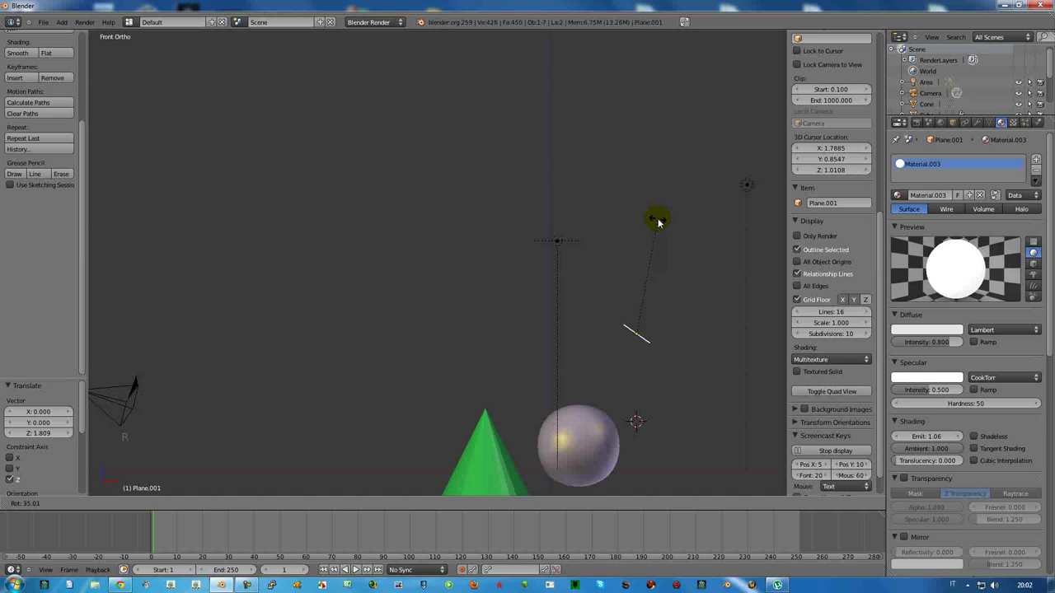
Let the render of the tilted strip finish and return to the 3D viewport.
{"action": "left_click", "coordinate": [667, 226]}
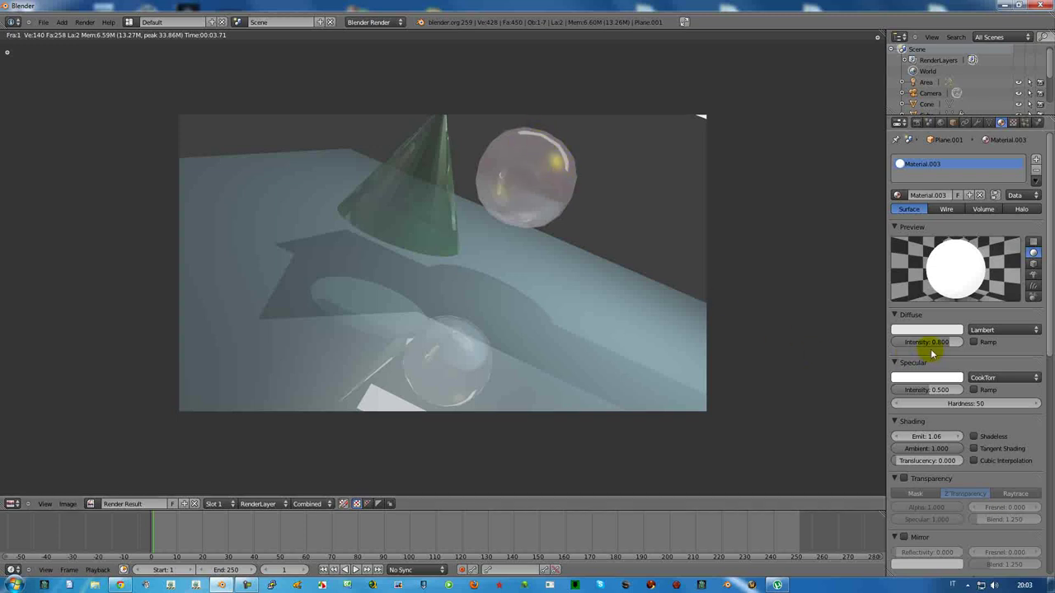
{"action": "key", "text": "Escape"}
Give the sphere's mirror a fresnel falloff of 1.490.
{"action": "right_click", "coordinate": [587, 438]}
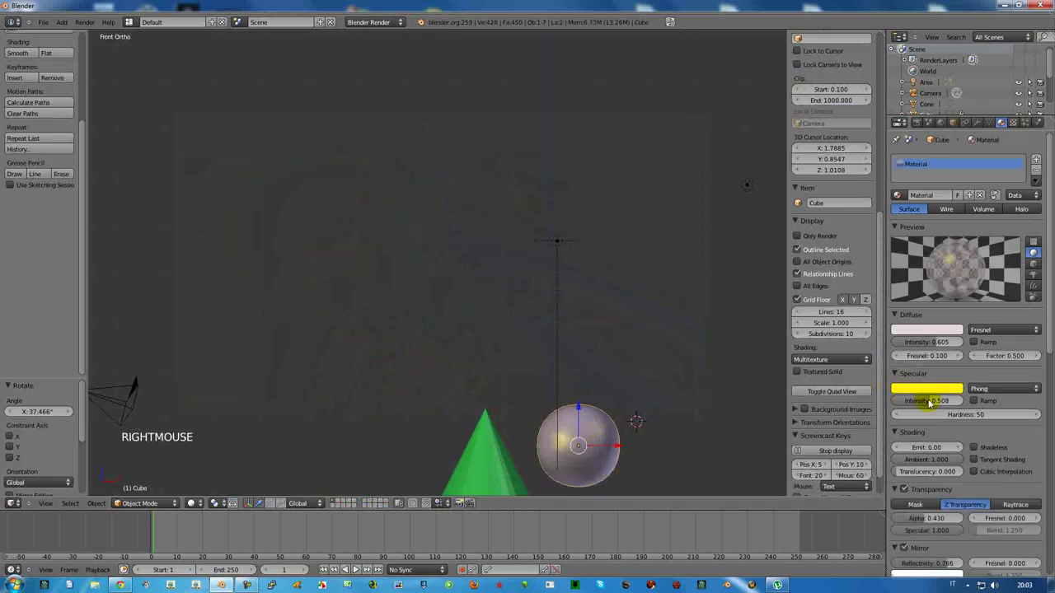
{"action": "scroll", "scroll_direction": "down", "scroll_amount": 3}
{"action": "left_click", "coordinate": [938, 479]}
{"action": "left_click", "coordinate": [991, 478]}
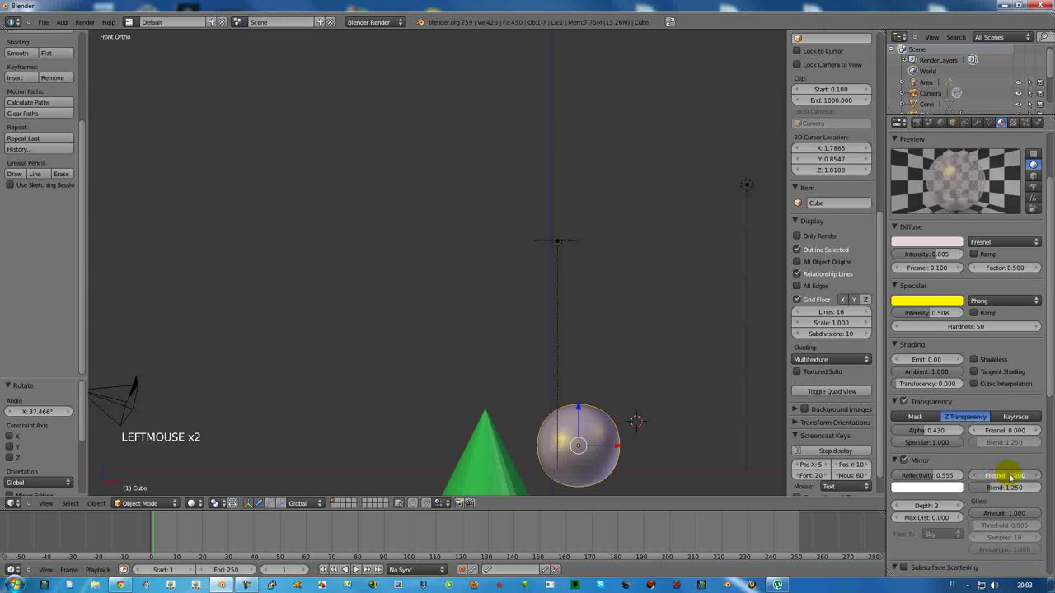
{"action": "left_click", "coordinate": [994, 477]}
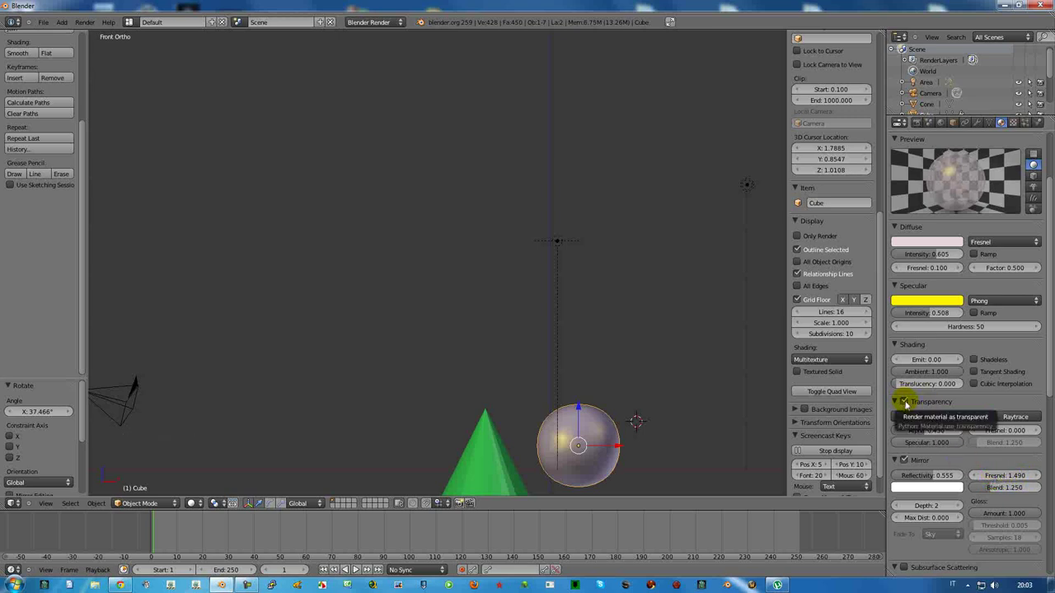
Raise the sphere's transparency alpha to 0.906 and lower mirror reflectivity to 0.258.
{"action": "left_click", "coordinate": [925, 434]}
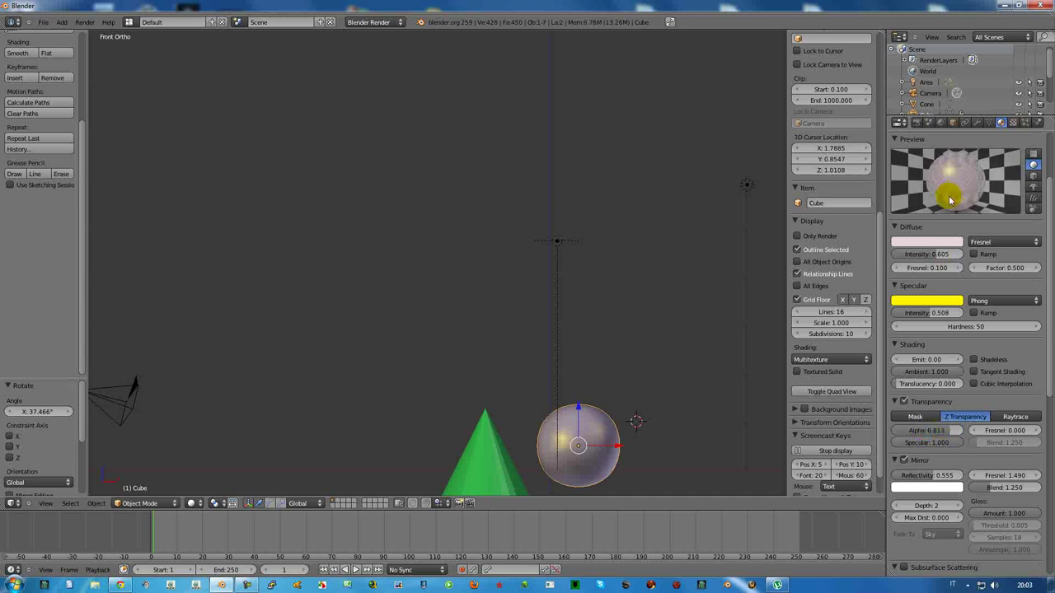
{"action": "left_click", "coordinate": [948, 435]}
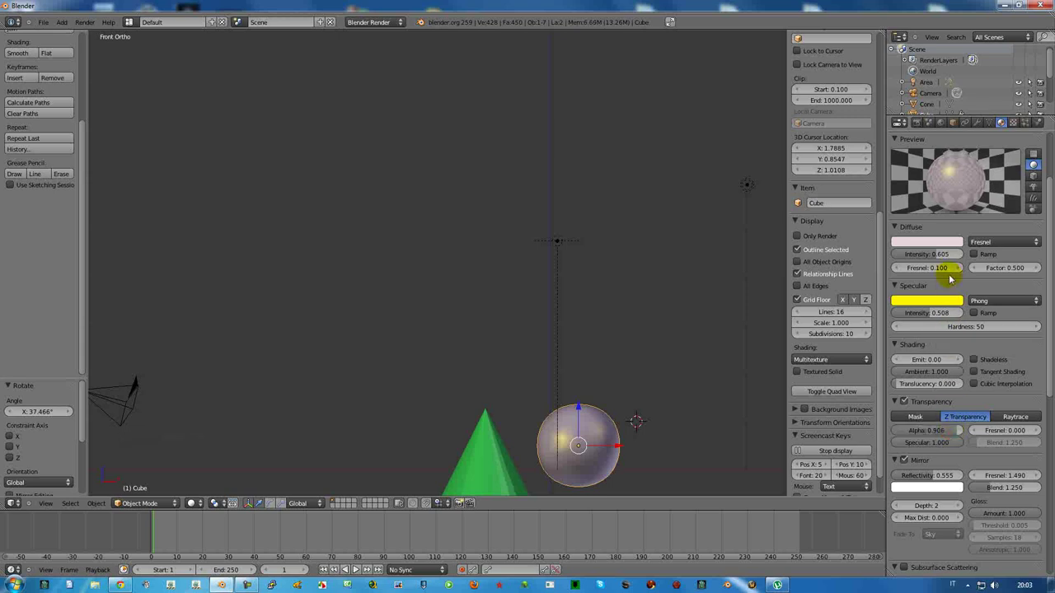
{"action": "left_click", "coordinate": [913, 400]}
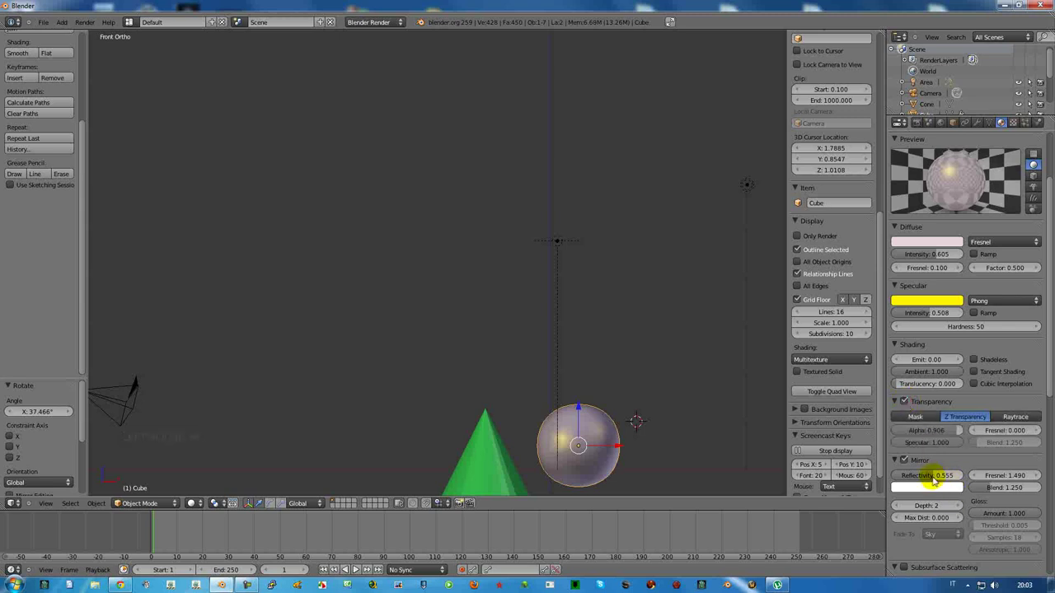
Adjust a value in the sphere's Mirror panel while the render finishes.
{"action": "left_click", "coordinate": [938, 474]}
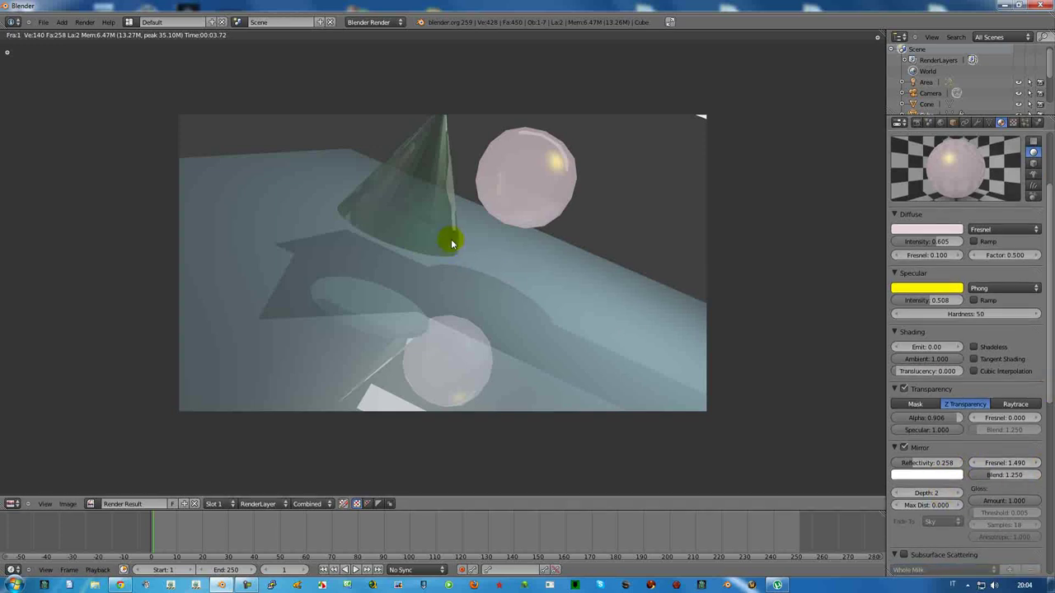
Return to the 3D view and raise the sphere's specular hardness from 50 toward 75.
{"action": "key", "text": "Escape"}
{"action": "scroll", "scroll_direction": "down", "scroll_amount": 3}
{"action": "middle_click", "coordinate": [506, 394]}
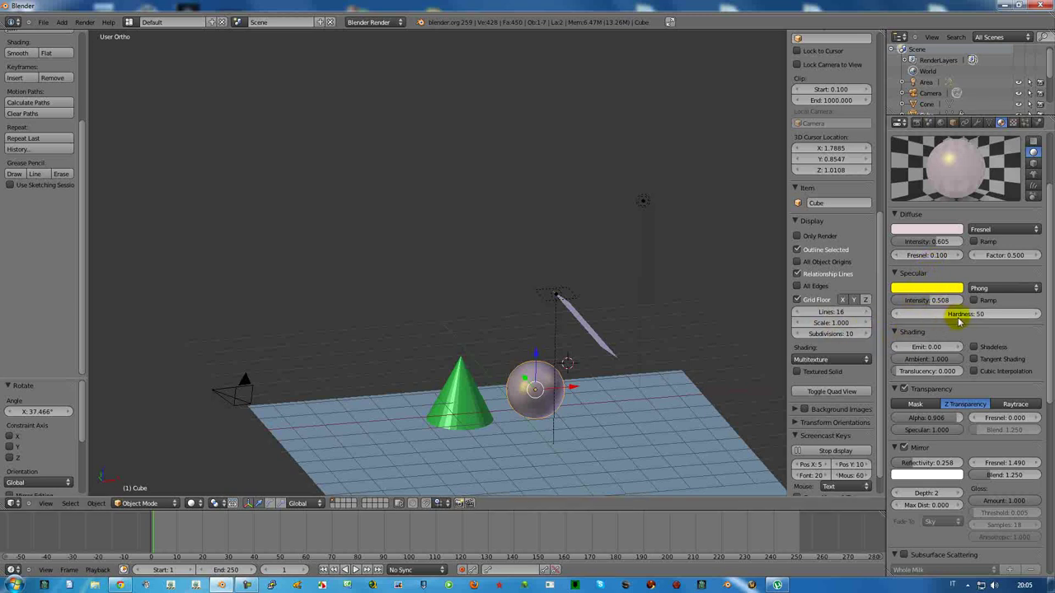
{"action": "left_click", "coordinate": [919, 312]}
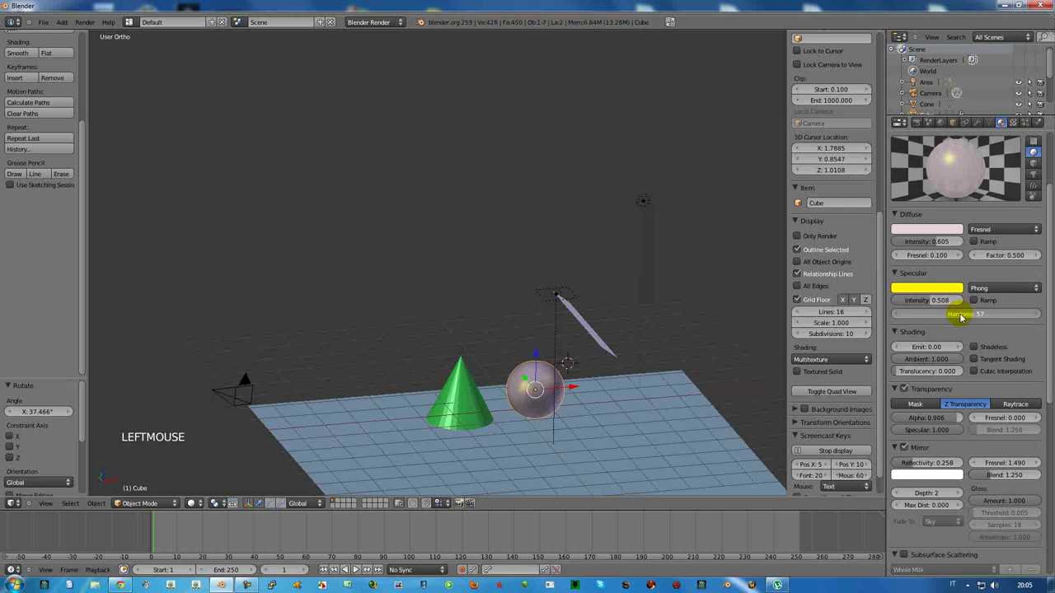
Finish setting the sphere's specular hardness to 75 for the new render.
{"action": "left_click", "coordinate": [948, 317]}
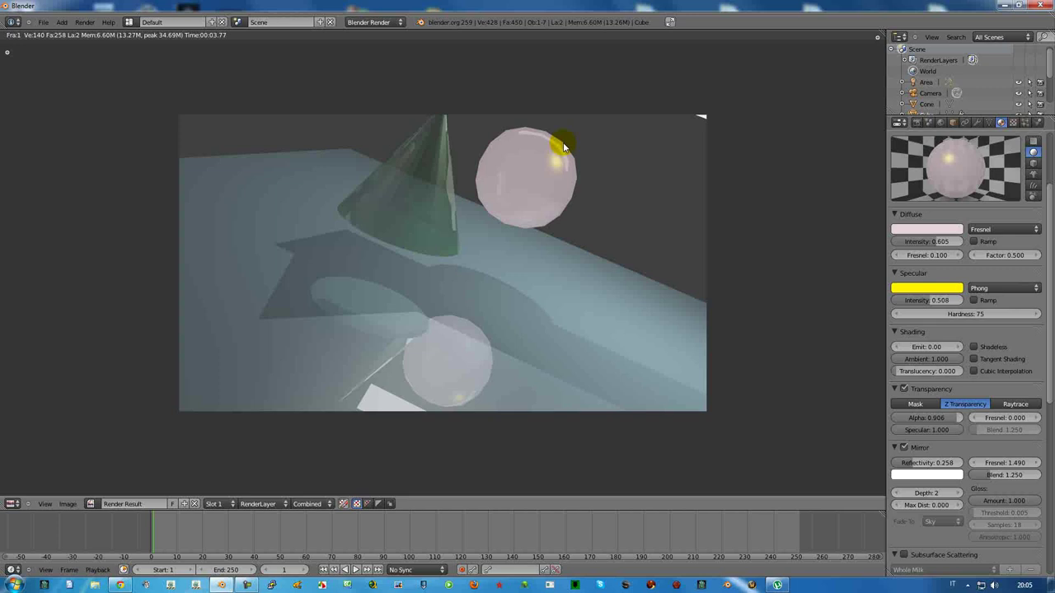
Return to the 3D view and set the sphere's Shading Emit to about 0.98.
{"action": "key", "text": "Escape"}
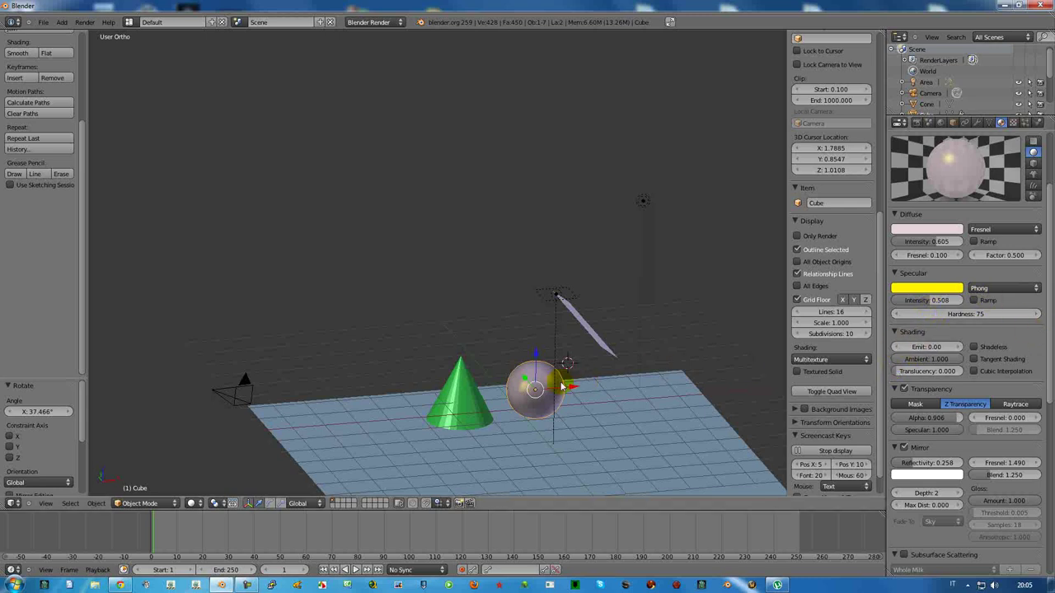
{"action": "right_click", "coordinate": [544, 377]}
{"action": "left_click", "coordinate": [909, 353]}
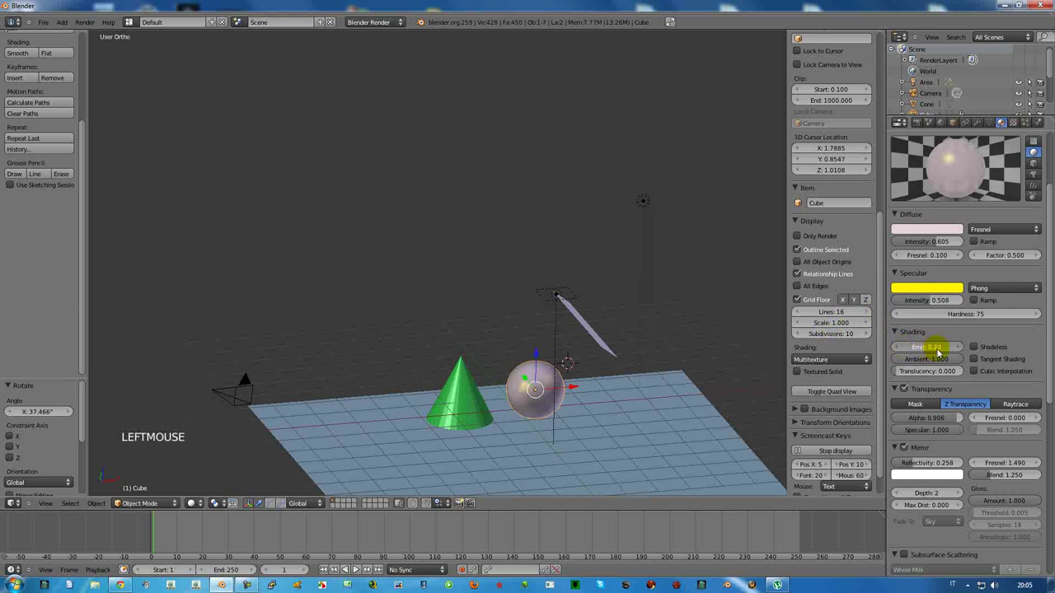
{"action": "left_click", "coordinate": [913, 350]}
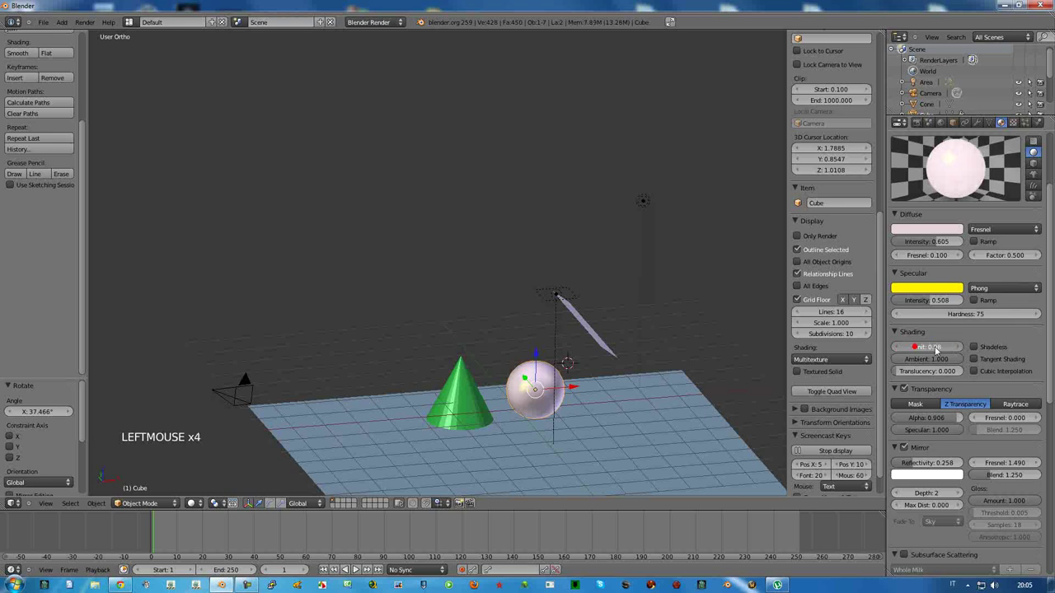